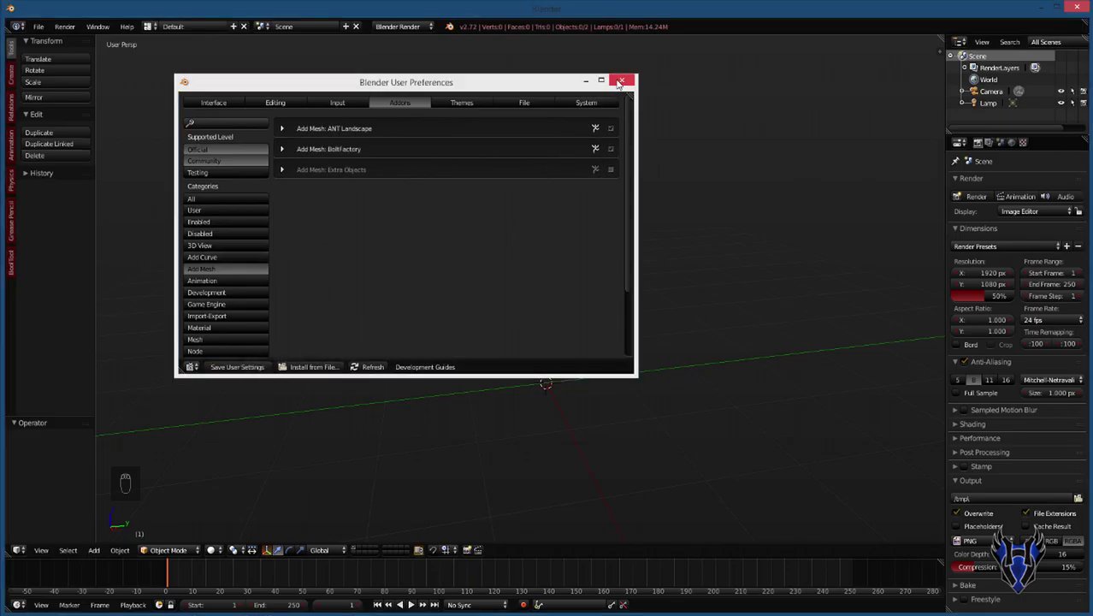
Bring up the Add menu (Shift+A) to reach the Mesh > Bolt entry.
{"action": "key", "text": "shift+a"}
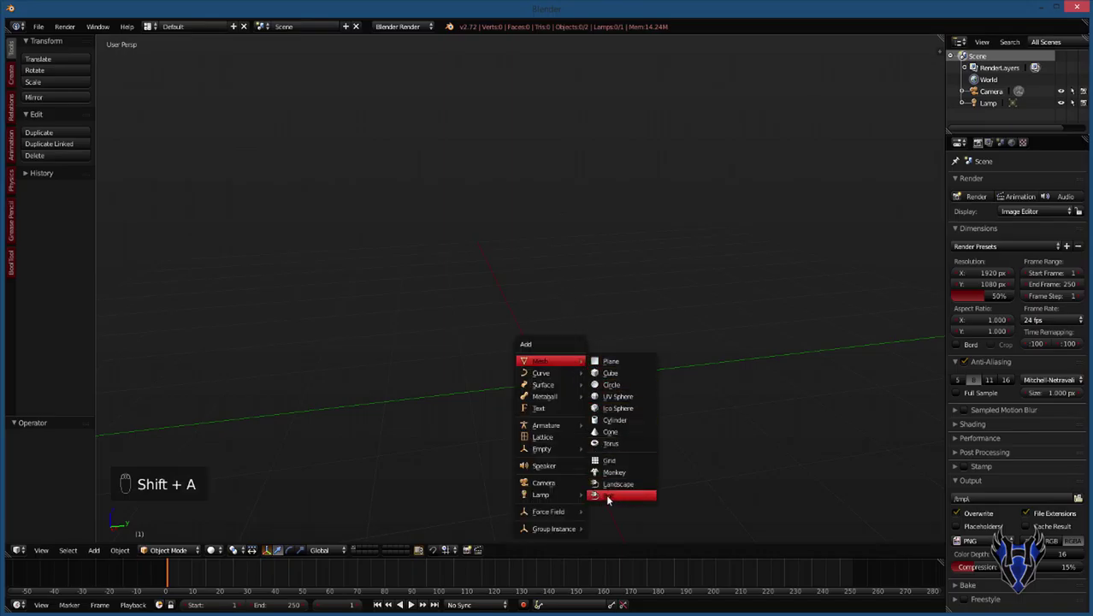
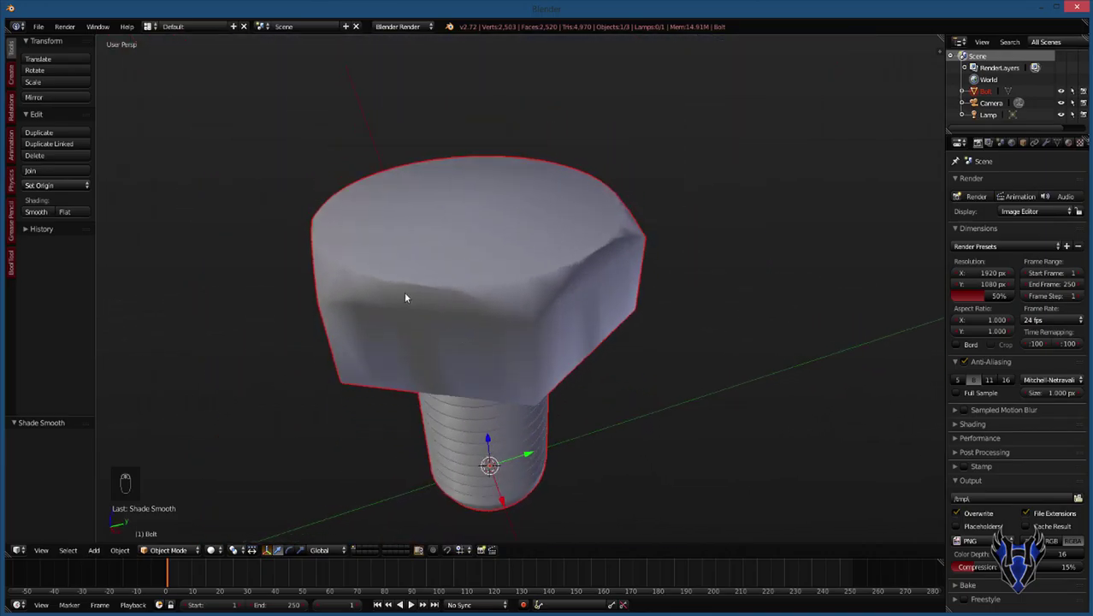
Inspect the bolt's head and threaded shaft up close, then show its Modifiers panel.
{"action": "left_click_drag", "start_coordinate": [361, 231], "coordinate": [473, 305]}
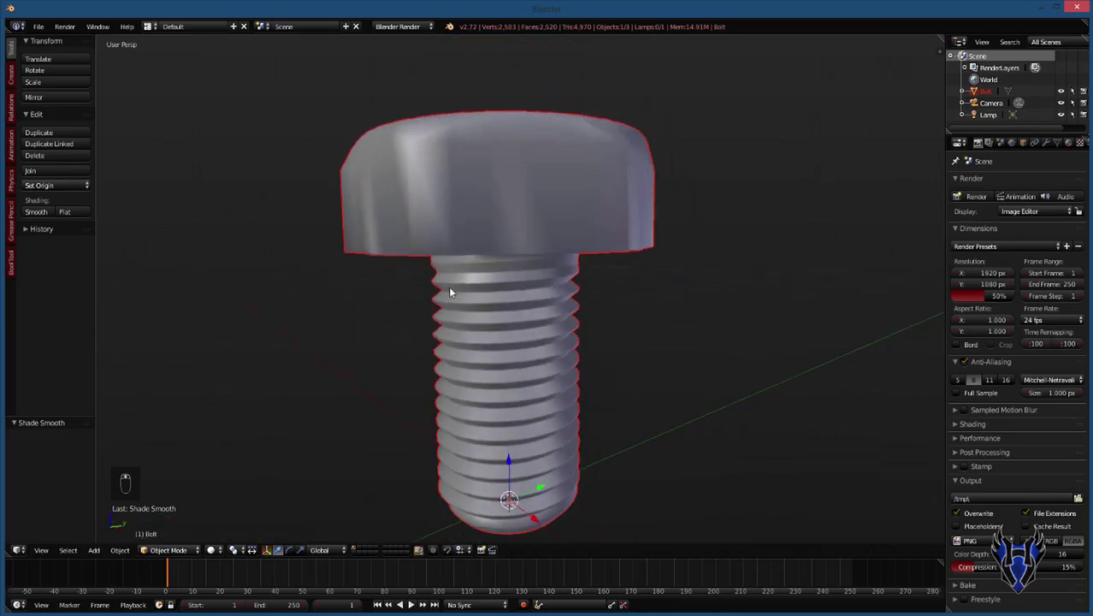
{"action": "middle_click", "coordinate": [457, 252]}
{"action": "middle_click", "coordinate": [470, 121]}
{"action": "left_click", "coordinate": [477, 123]}
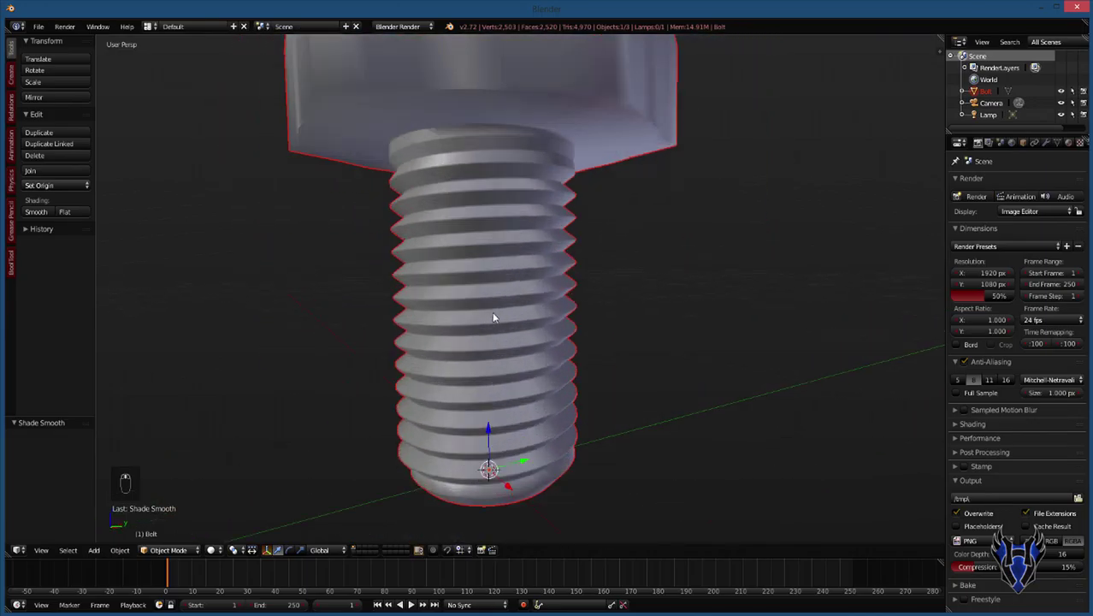
Add an Edge Split modifier to the bolt and check its head, underside and threads.
{"action": "left_click_drag", "start_coordinate": [1047, 148], "coordinate": [878, 276]}
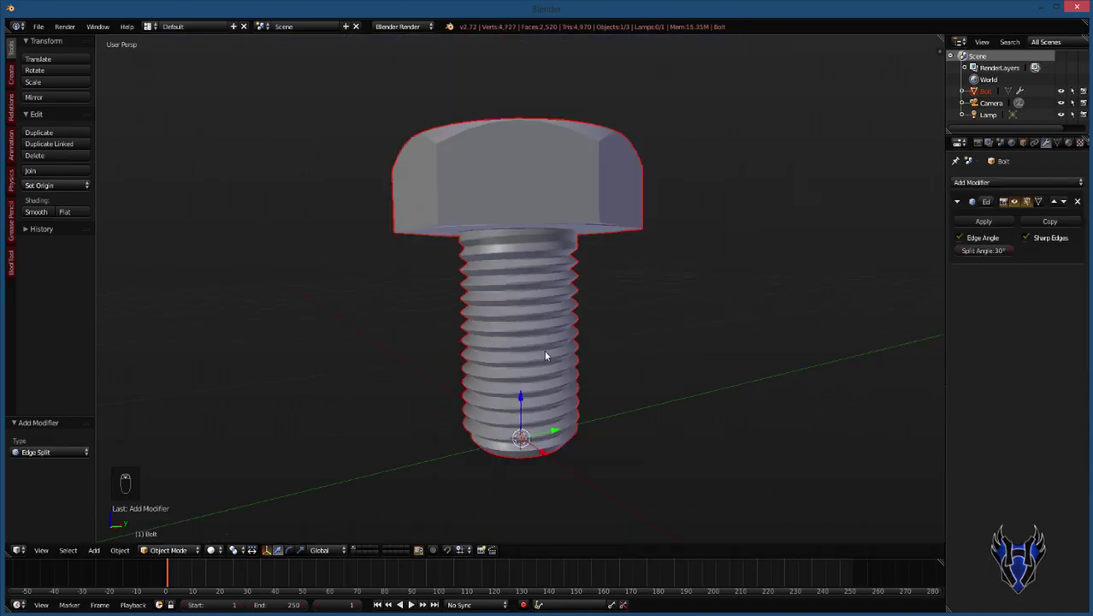
{"action": "left_click", "coordinate": [529, 361]}
{"action": "left_click_drag", "start_coordinate": [528, 367], "coordinate": [533, 374]}
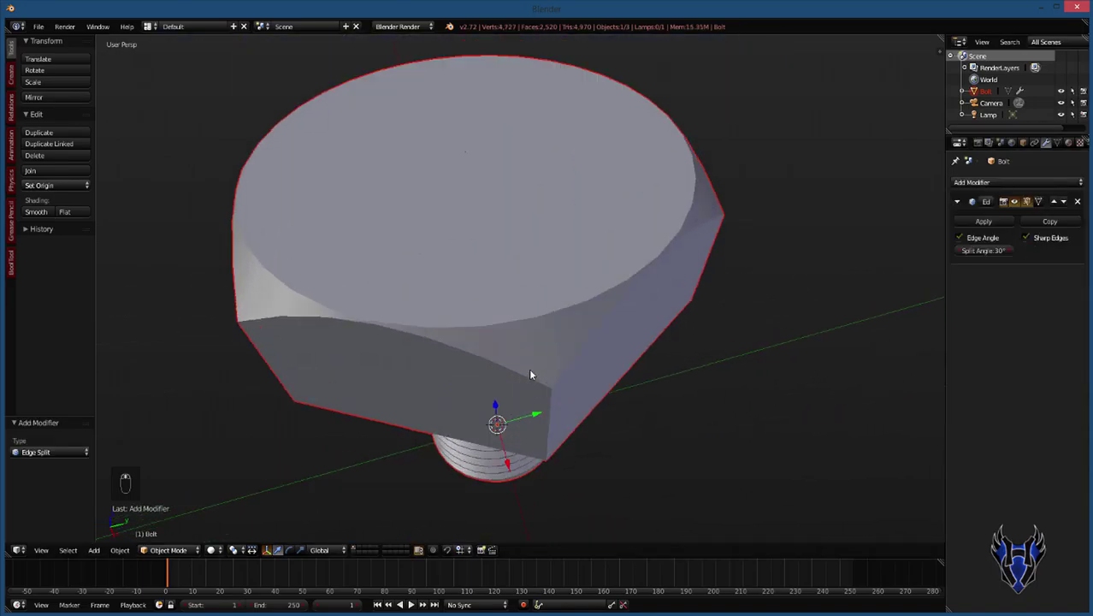
{"action": "left_click_drag", "start_coordinate": [520, 319], "coordinate": [527, 263]}
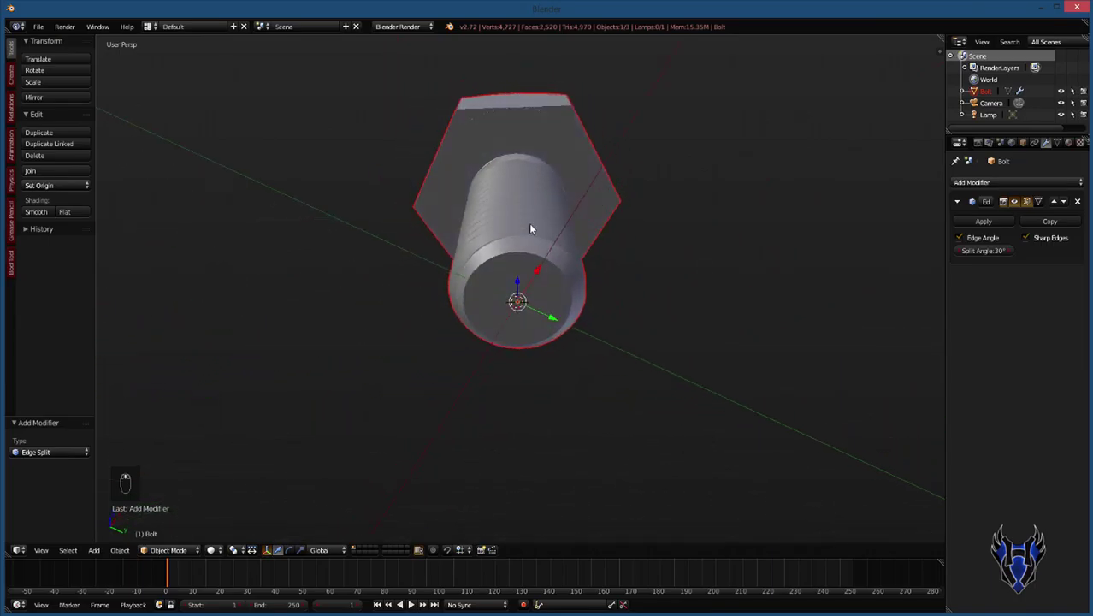
{"action": "left_click", "coordinate": [530, 307]}
{"action": "left_click_drag", "start_coordinate": [527, 333], "coordinate": [493, 289]}
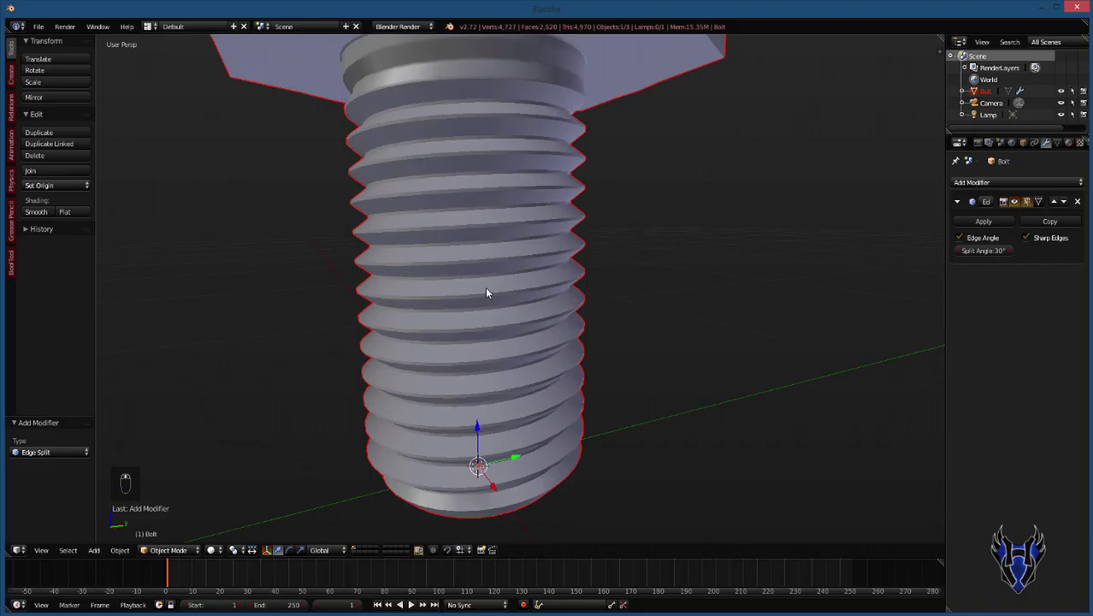
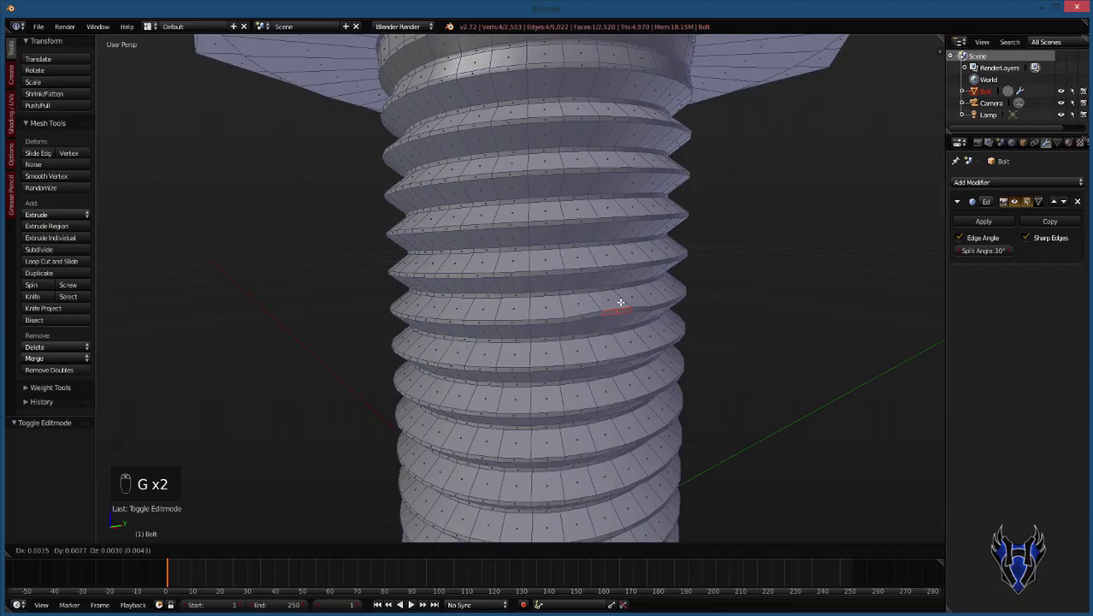
Apply the Edge Split modifier in Object Mode, then grab a thread face to expose the split edges.
{"action": "left_click_drag", "start_coordinate": [975, 228], "coordinate": [517, 314]}
{"action": "key", "text": "Tab"}
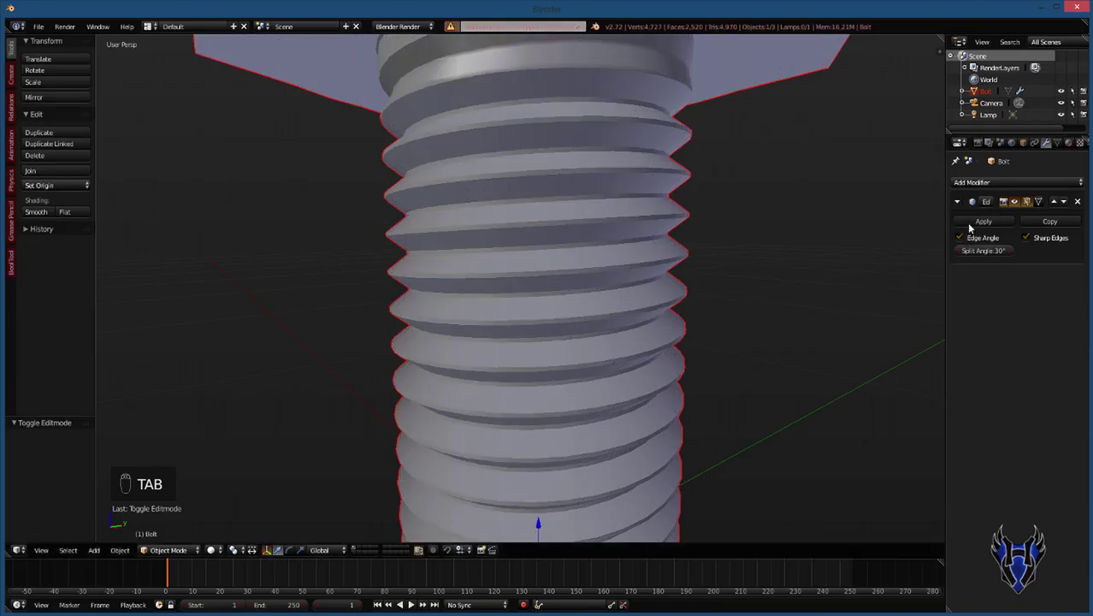
{"action": "left_click", "coordinate": [972, 226]}
{"action": "key", "text": "Tab"}
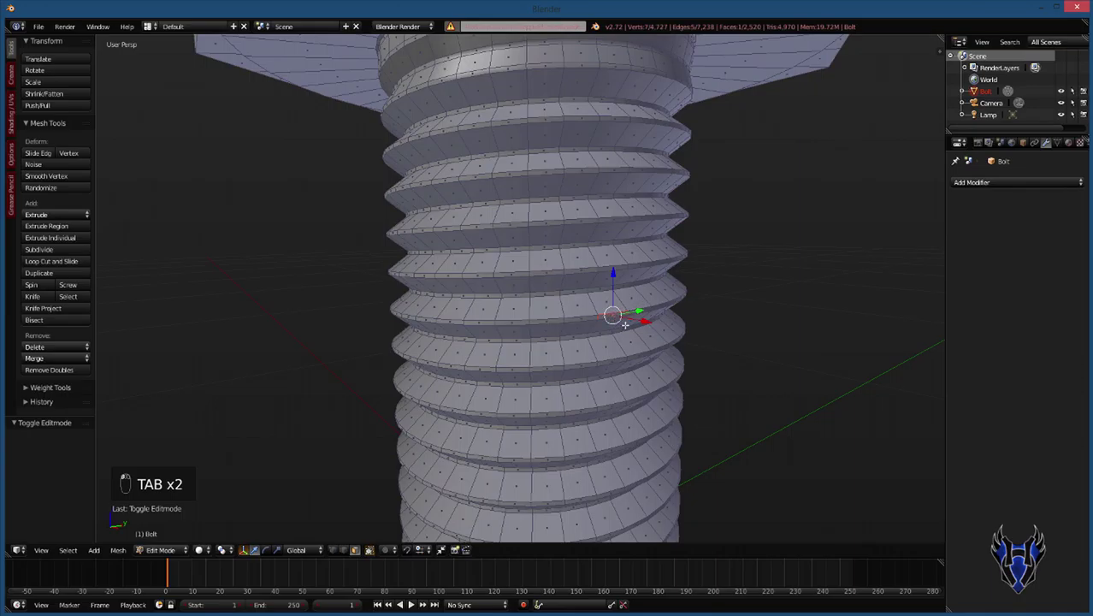
{"action": "key", "text": "g"}
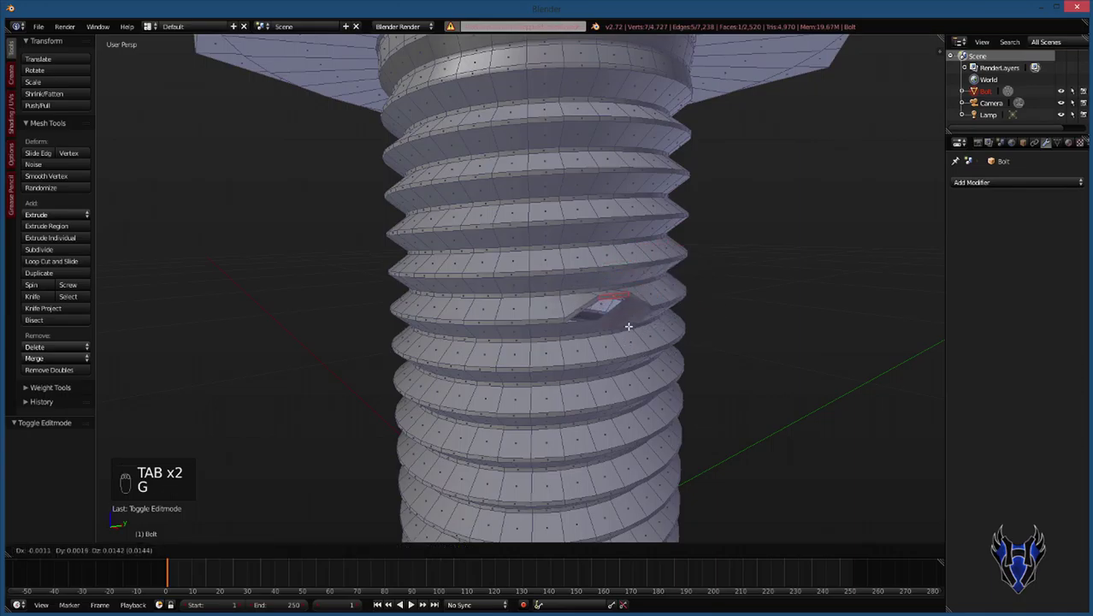